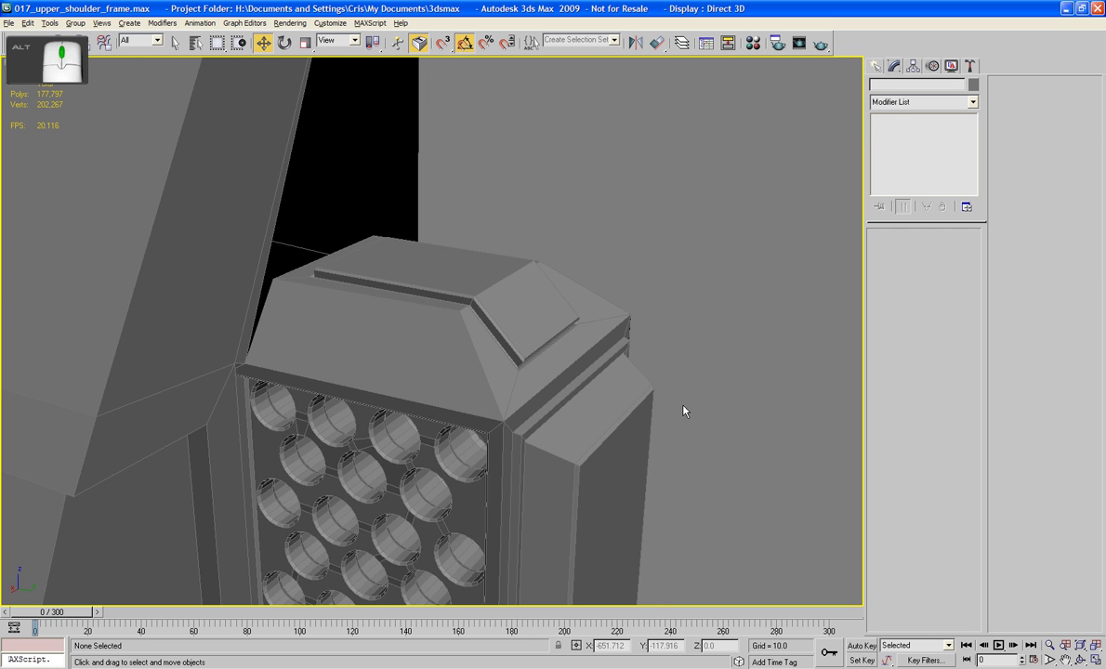
Pull back and reframe the viewport on the model's underside near the vent panel
left_click_drag(720, 395, 643, 399)
left_click_drag(689, 390, 691, 396)
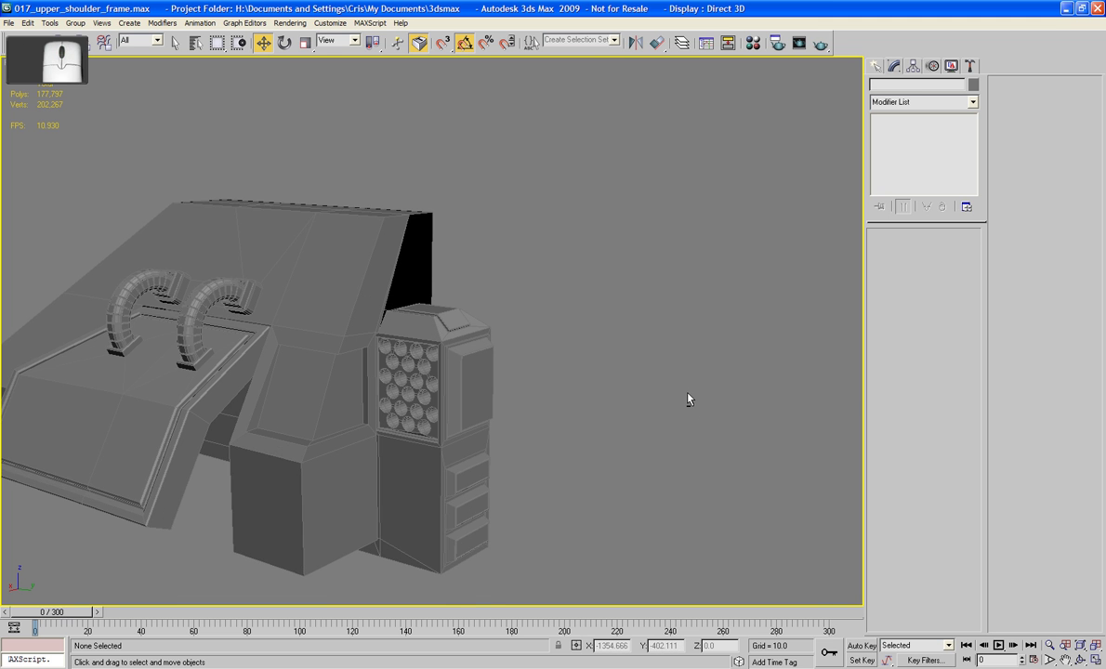
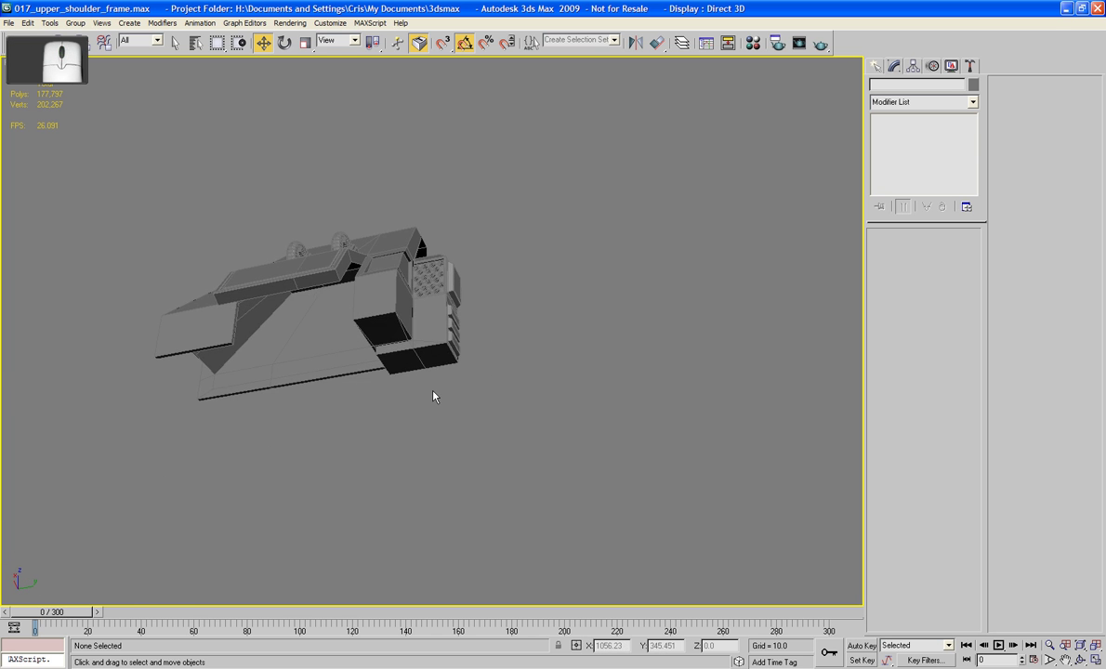
middle_click(436, 394)
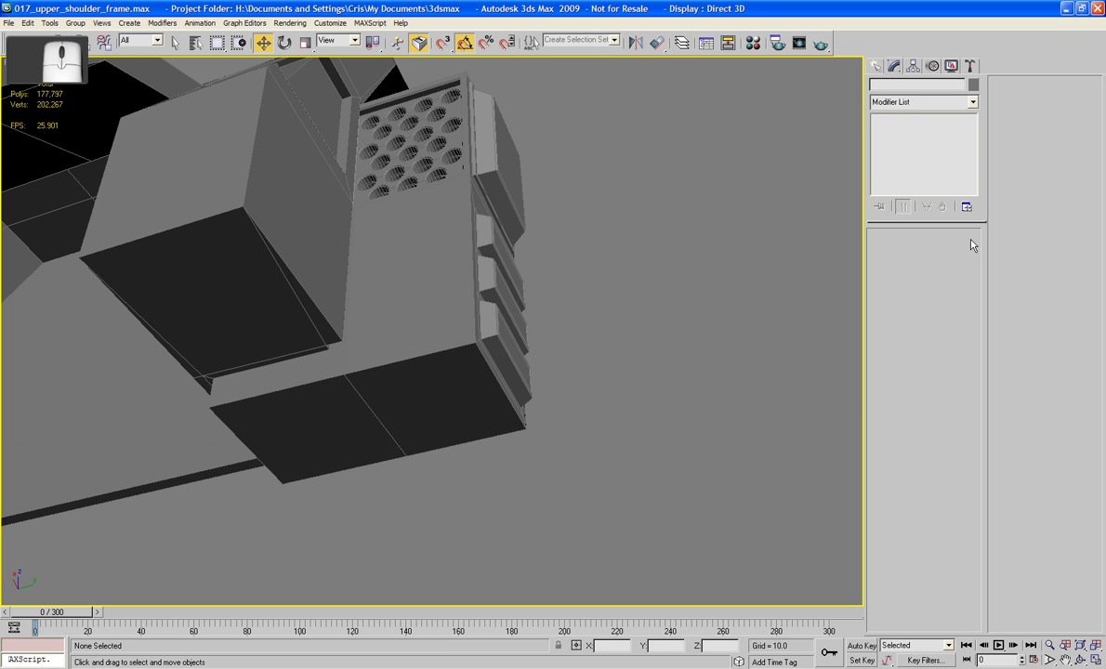